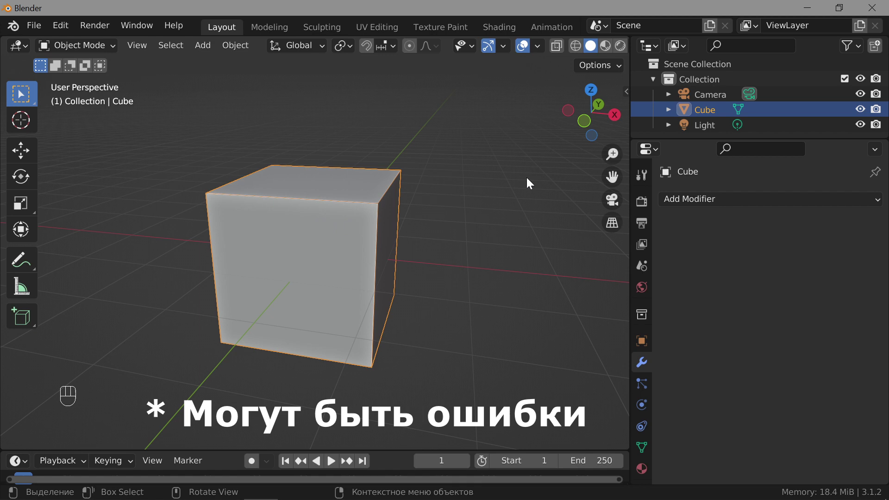
Enter Edit Mode and subdivide the whole cube with a raised Number of Cuts
drag(92, 46, 86, 83)
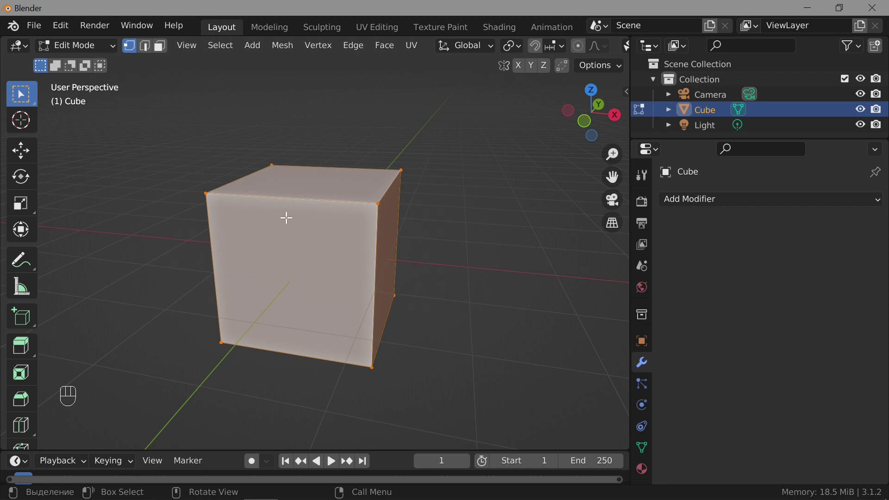
drag(290, 222, 233, 165)
drag(280, 210, 246, 157)
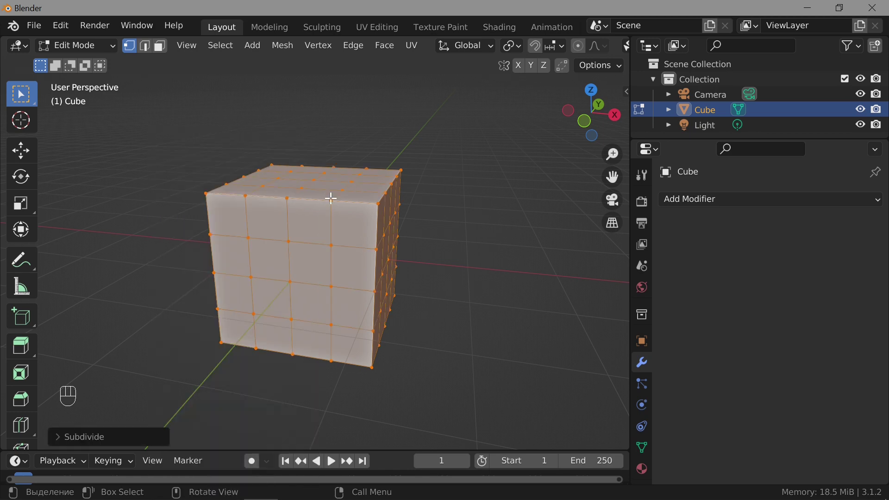
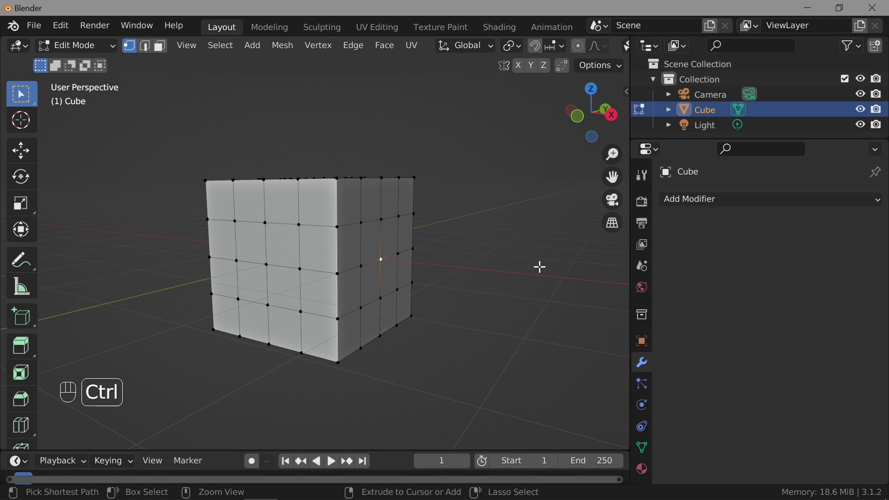
Grow the selection from one vertex until the cube's whole right side is selected
key(ctrl+KP_Add)
key(ctrl+KP_Add)
key(ctrl+KP_Add)
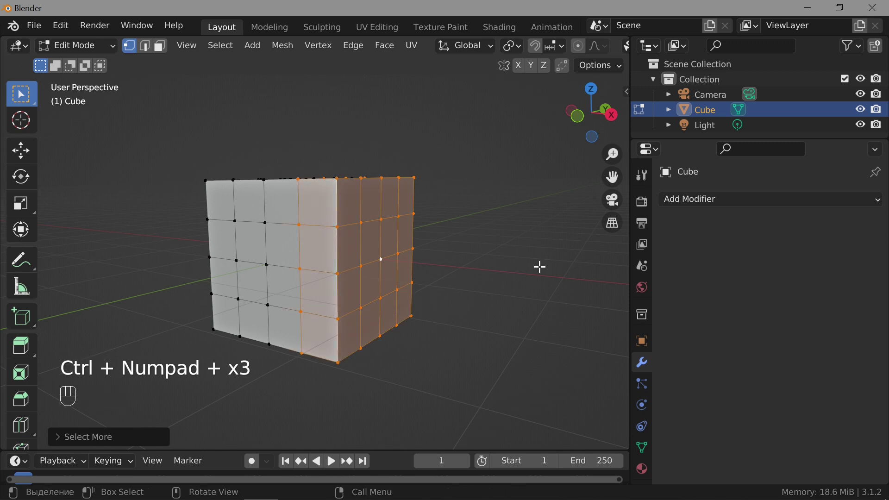
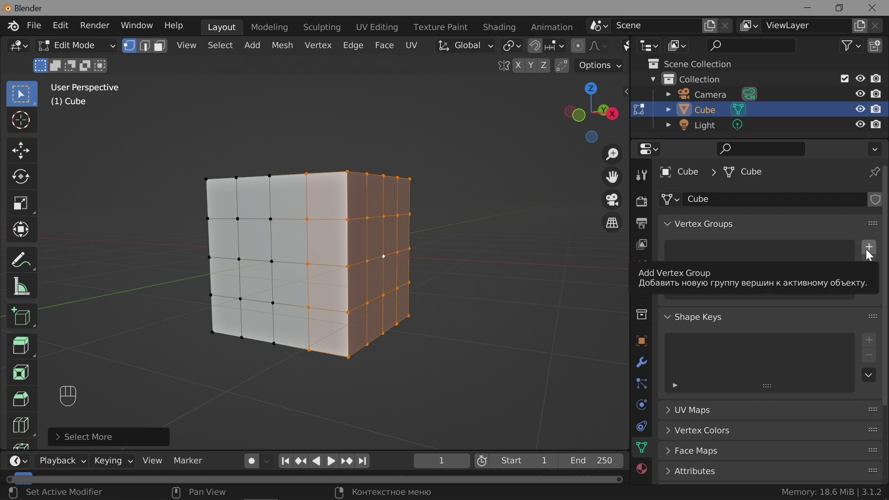
Add a vertex group named Group and assign the selected right-side vertices to it
click(871, 253)
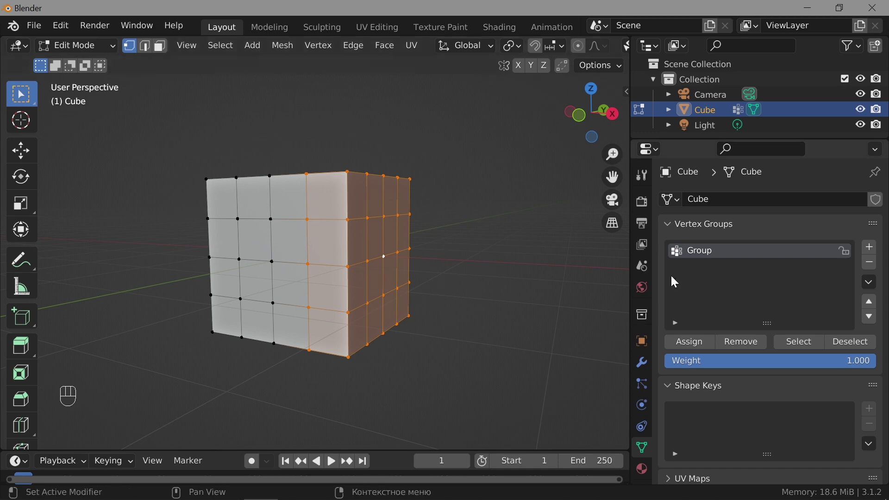
drag(723, 256, 737, 282)
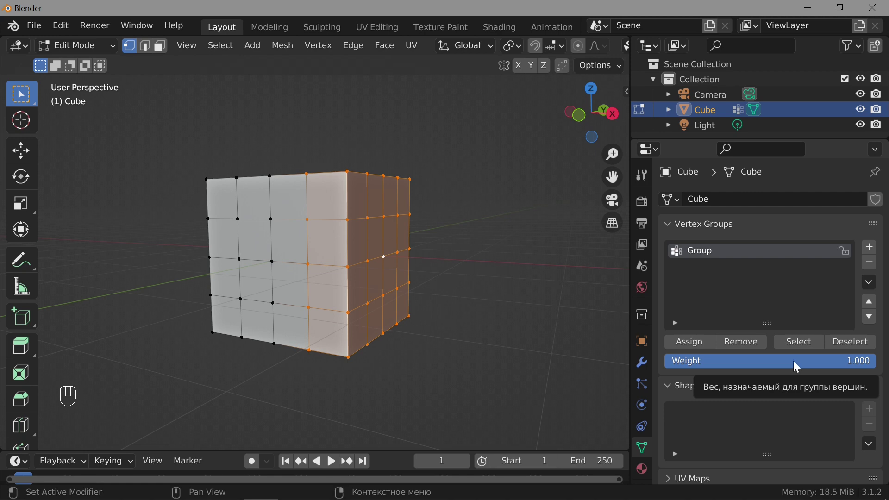
click(687, 345)
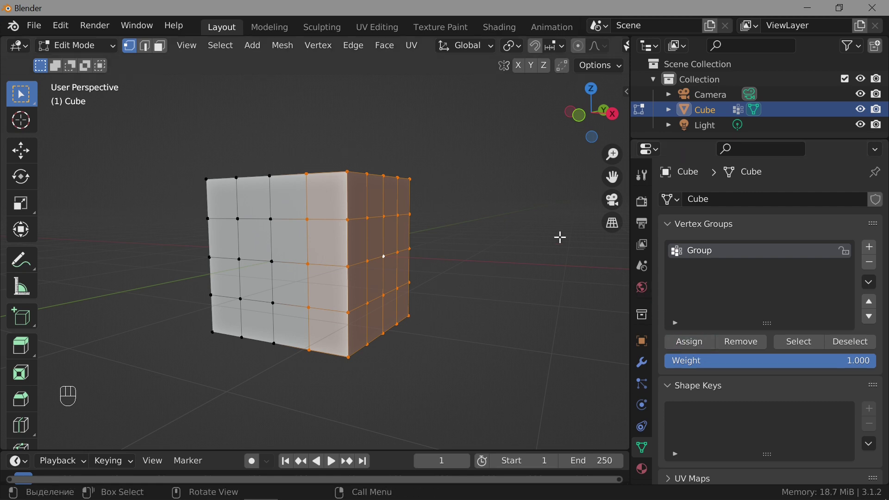
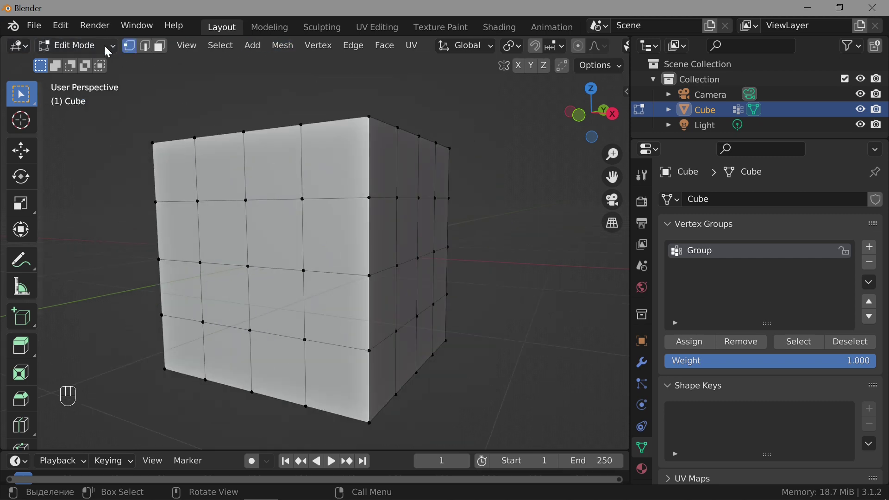
Return to Object Mode and select the cube in the viewport
drag(88, 48, 89, 67)
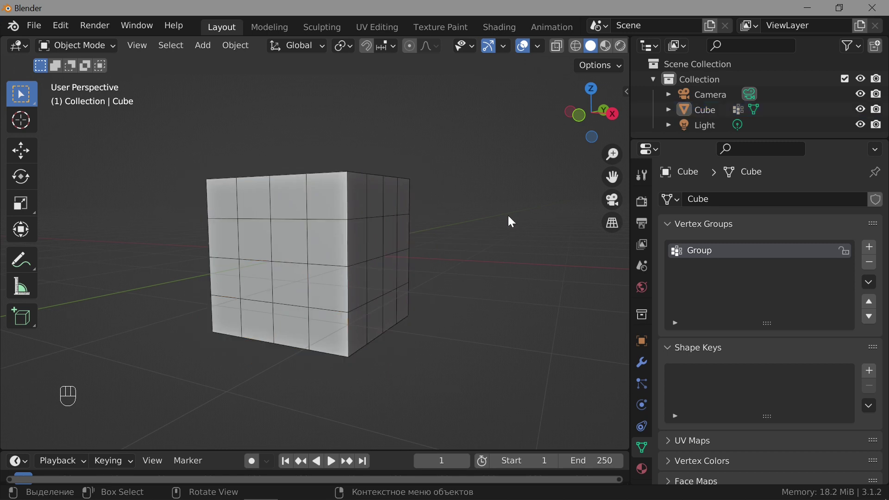
drag(544, 49, 380, 152)
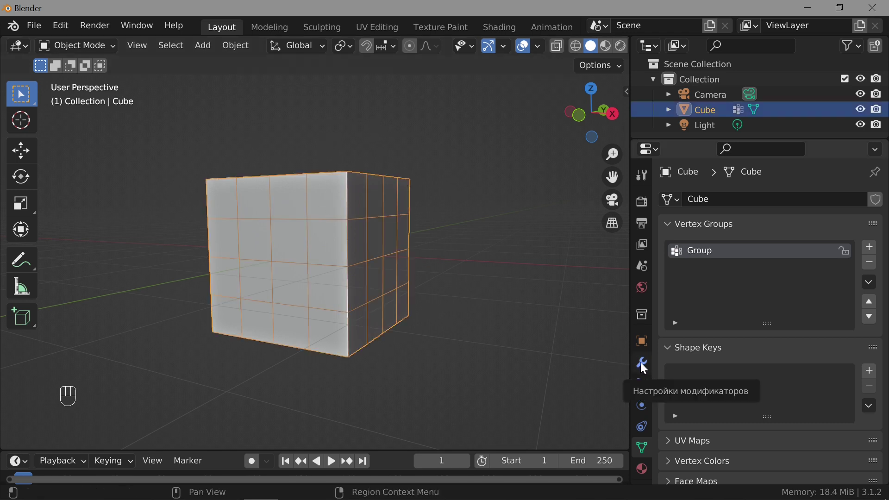
Add a Mask modifier using vertex group Group and toggle Invert to compare both portions
click(645, 365)
drag(711, 203, 569, 360)
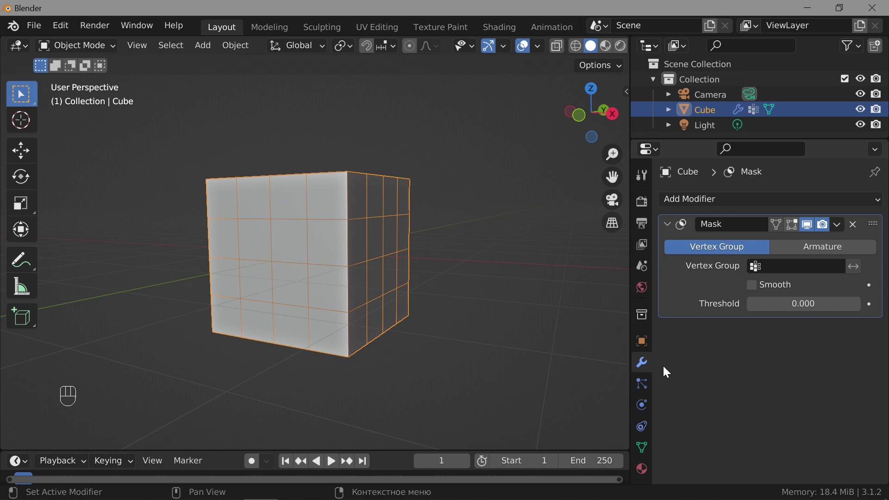
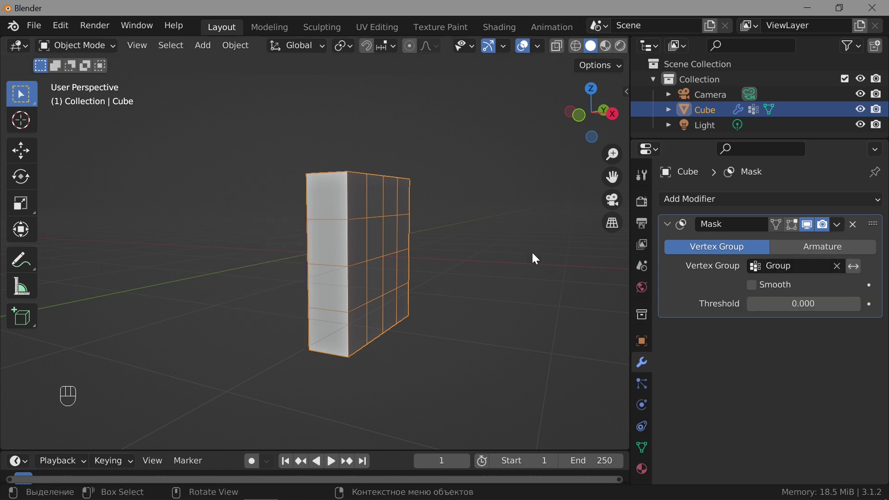
drag(434, 299, 477, 323)
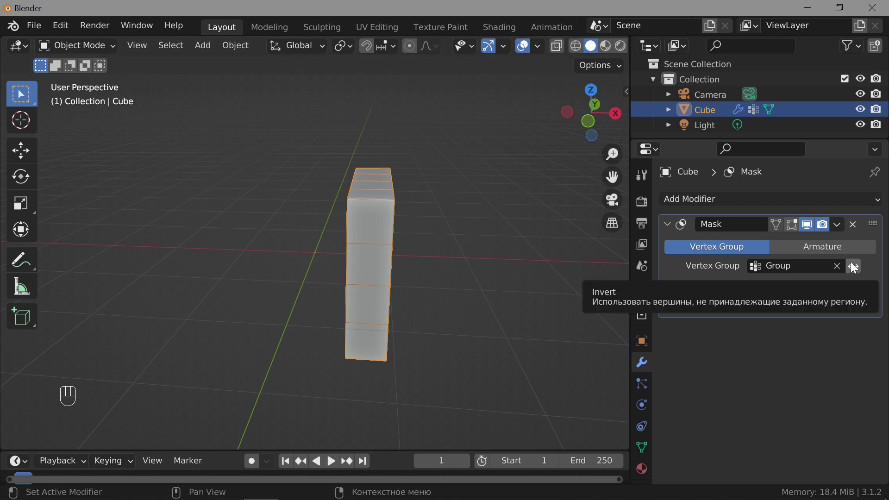
click(855, 266)
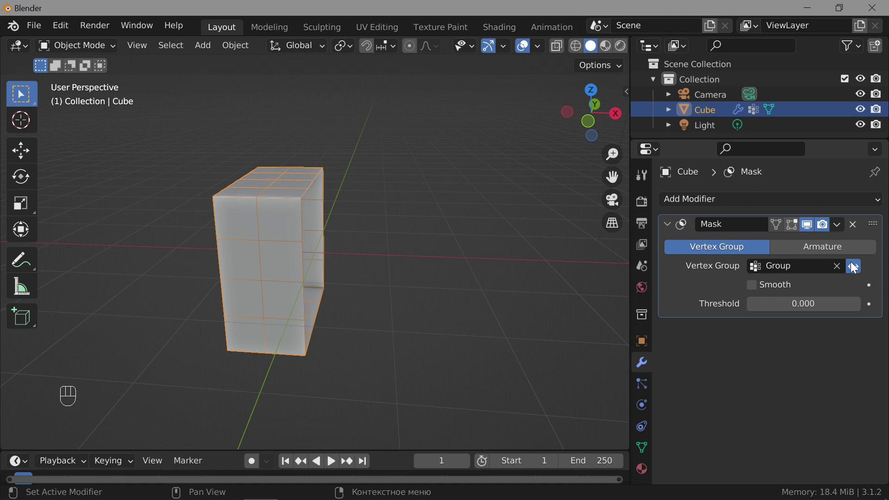
click(855, 266)
click(855, 266)
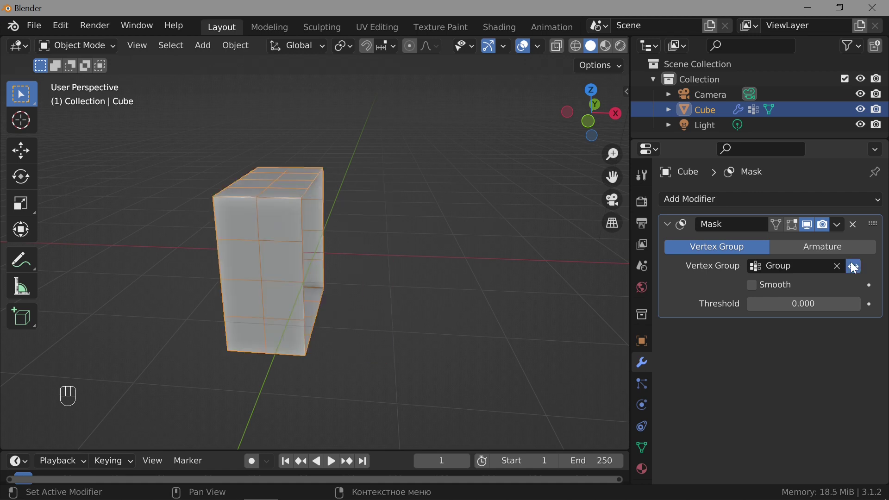
Turn Invert off and load the prepared mask.blend scene with the armature-rigged cube
click(855, 265)
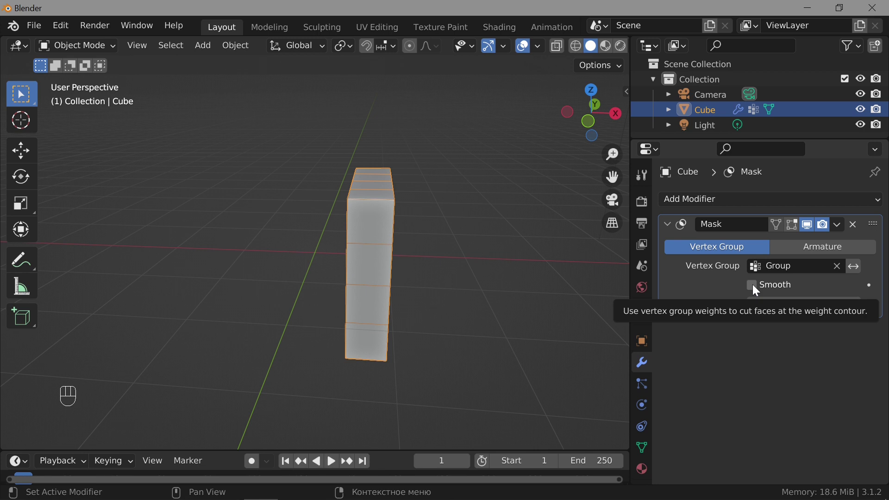
click(756, 288)
click(858, 269)
click(857, 269)
click(753, 289)
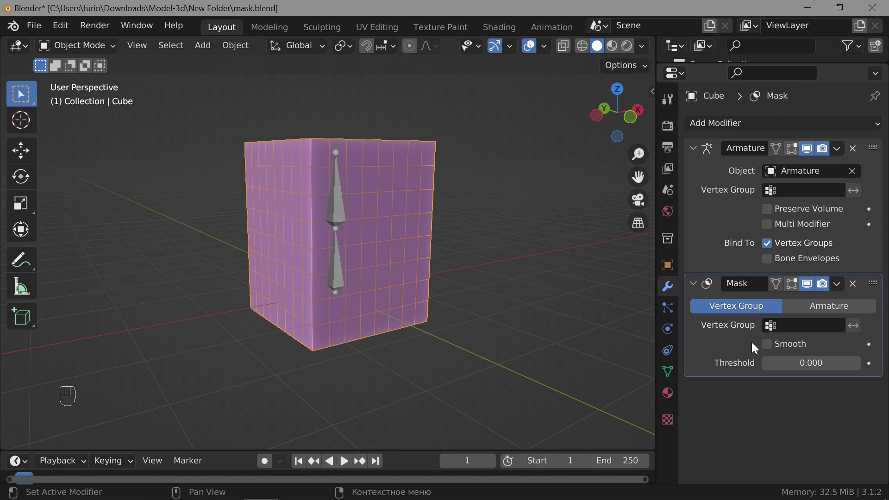
Switch the Mask modifier to Armature mode and select the armature object
click(833, 306)
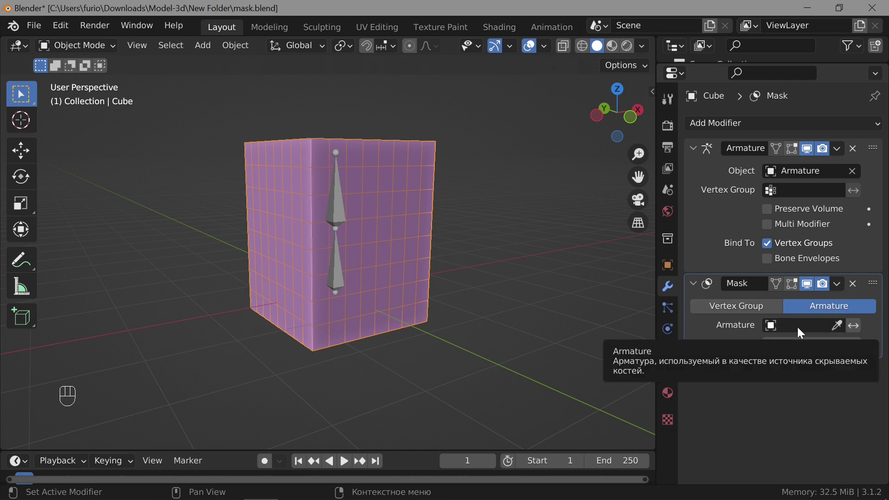
drag(785, 331, 763, 351)
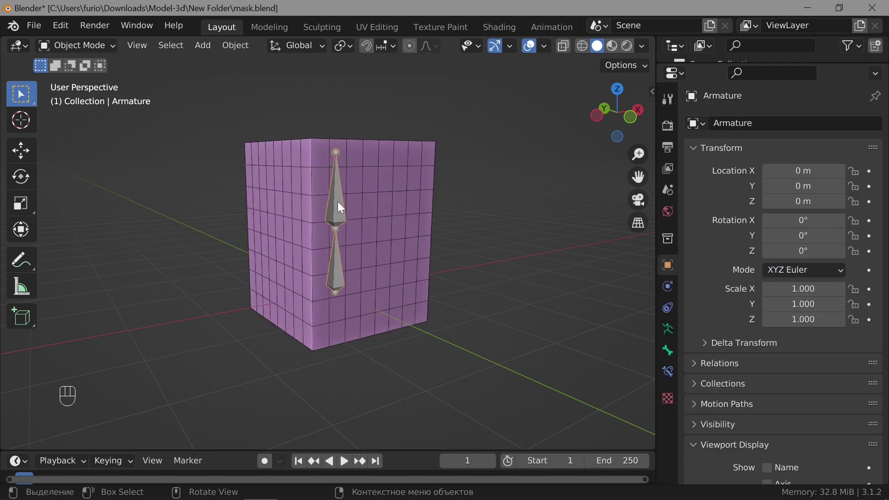
In Pose Mode select the upper bone, the lower bone, none, then both to test the mask
drag(99, 51, 105, 100)
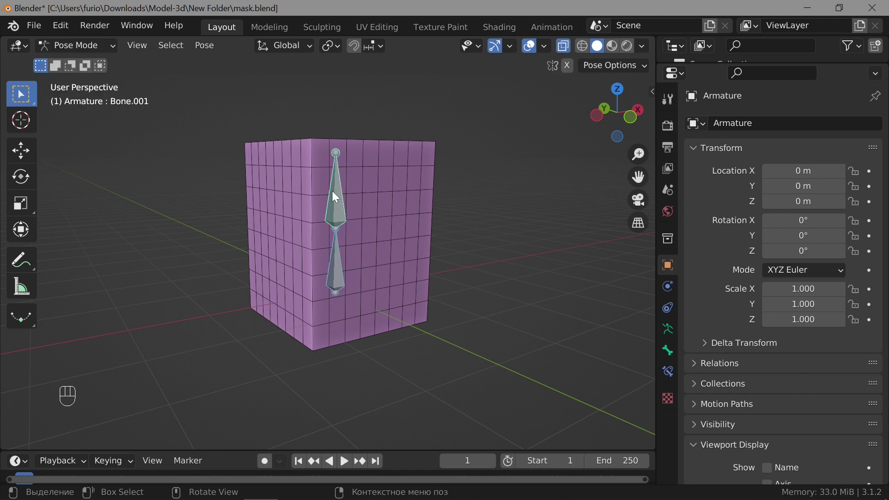
click(340, 203)
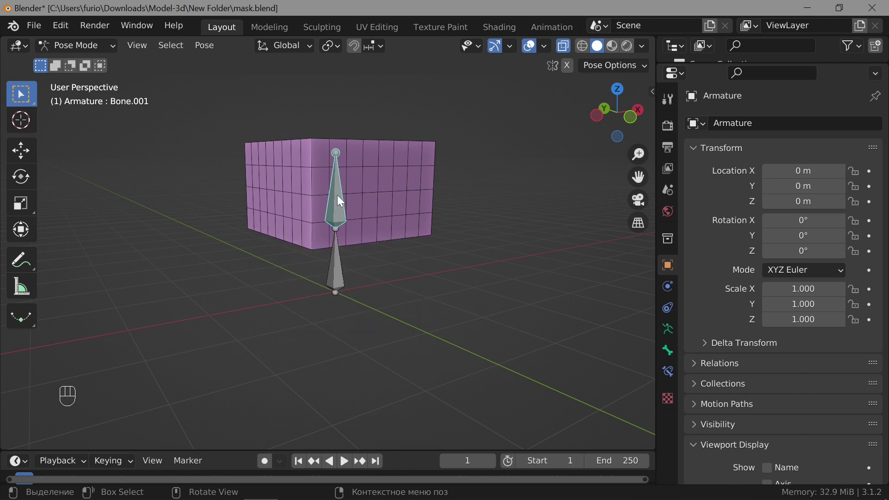
drag(387, 282, 368, 249)
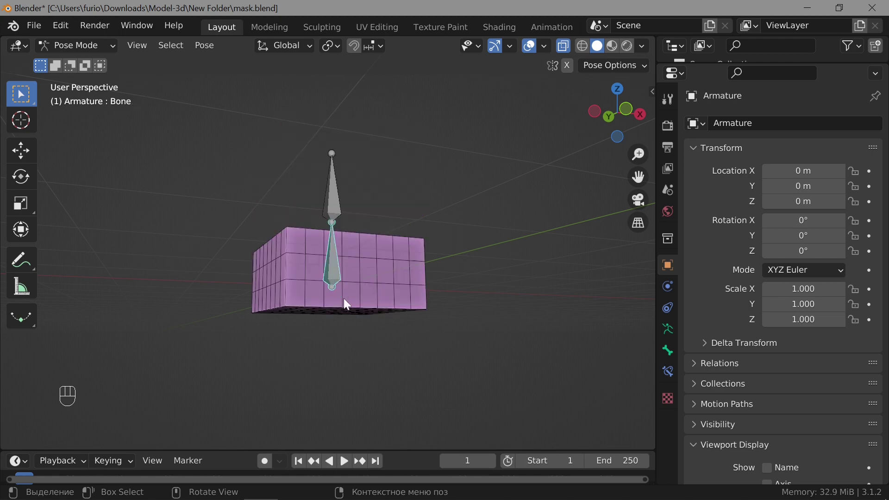
drag(391, 299, 384, 357)
click(335, 213)
drag(415, 310, 416, 282)
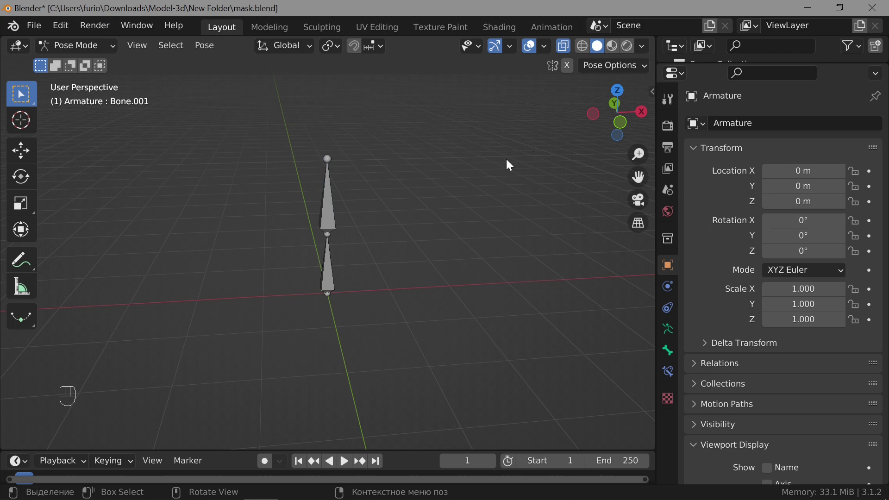
drag(316, 202, 547, 334)
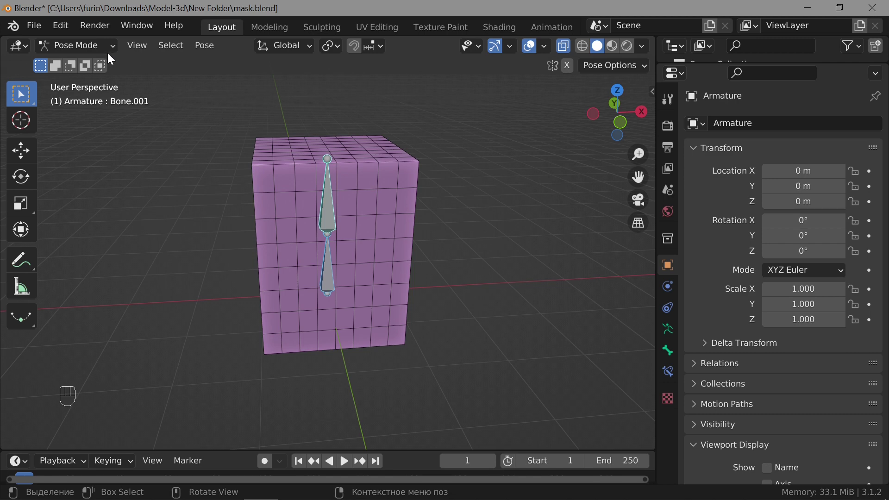
Return to Object Mode and select the cube again
drag(95, 51, 89, 63)
click(387, 193)
drag(427, 216, 476, 225)
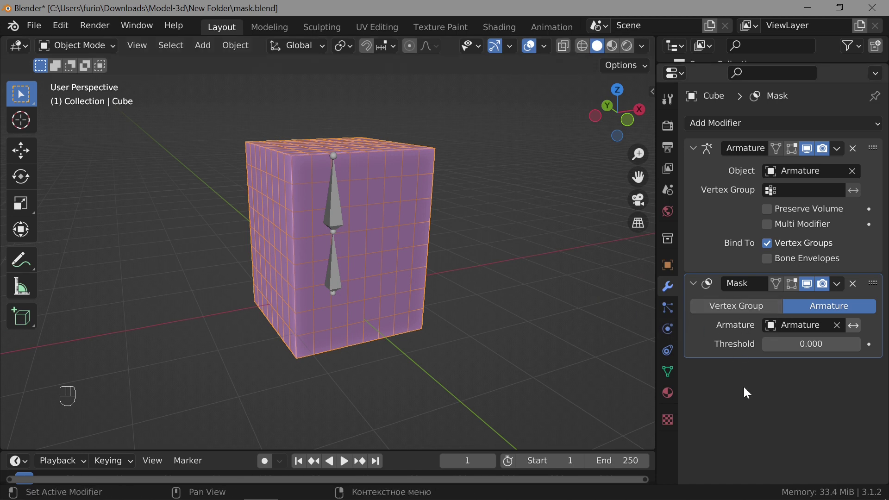